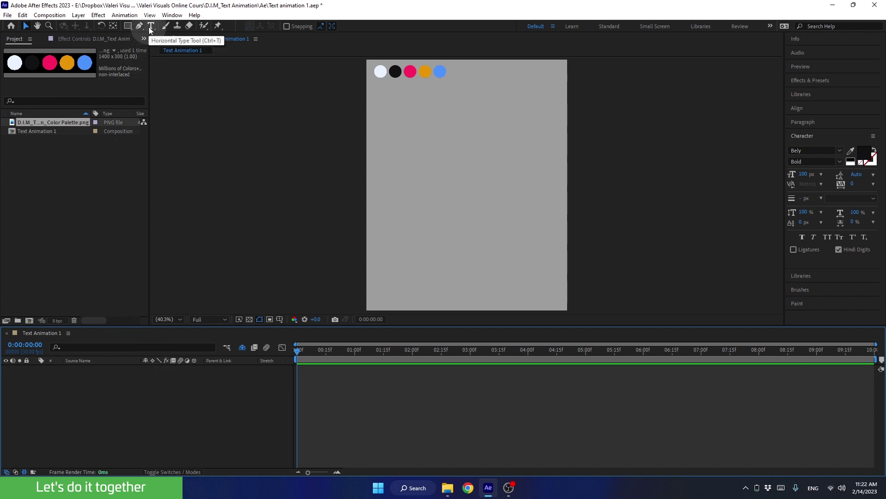
Step: Activate the Horizontal Type Tool to begin adding text
left_click(152, 29)
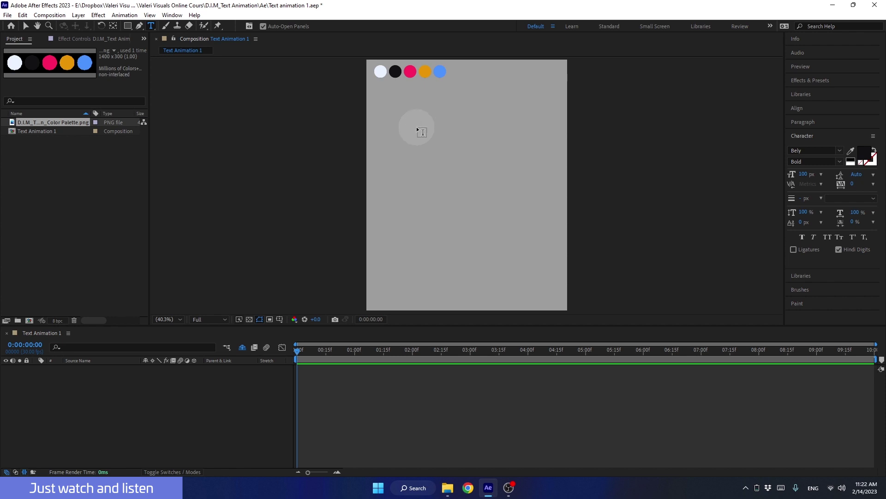
Step: Create a paragraph text box near the top with placeholder 'nm,n,mnkjbjhv khvkhvkvkhv' and commit it
left_click(409, 115)
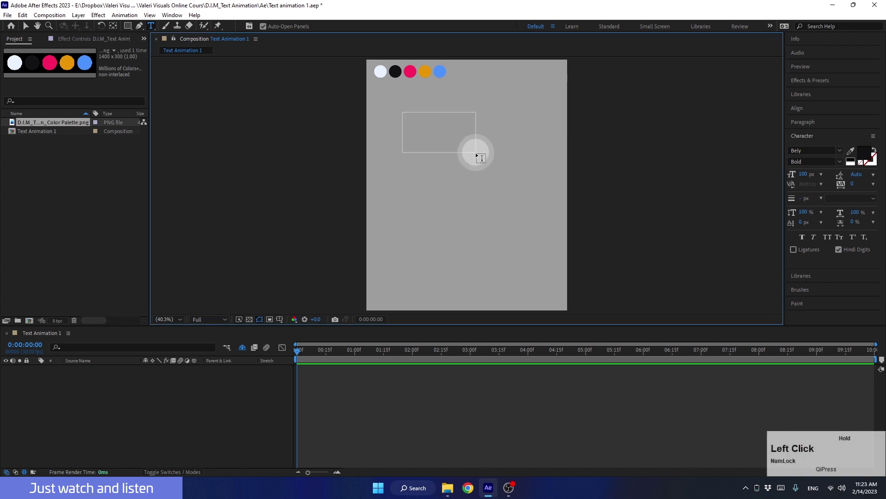
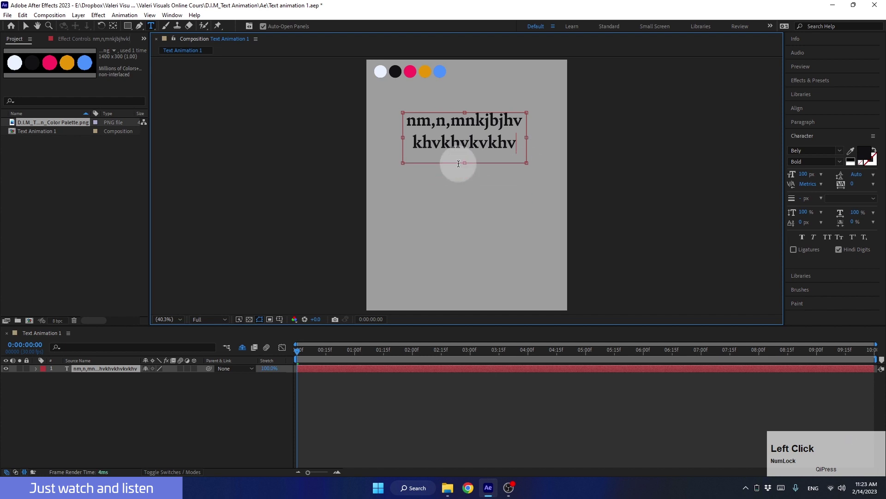
left_click(154, 425)
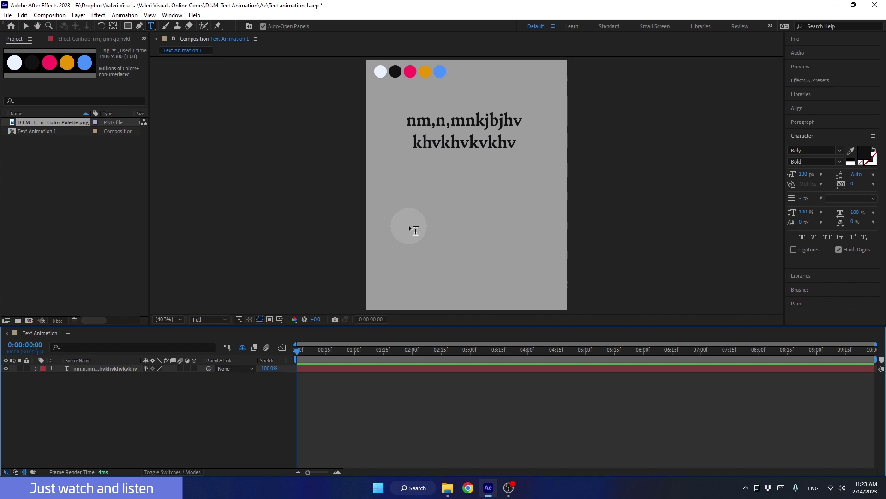
Step: Add a point text layer 'jhgjhgkhGVKLHJkjhiji' below the paragraph and select it for moving
left_click(412, 222)
type("jhgjhgkhGVKLHJkjhiji")
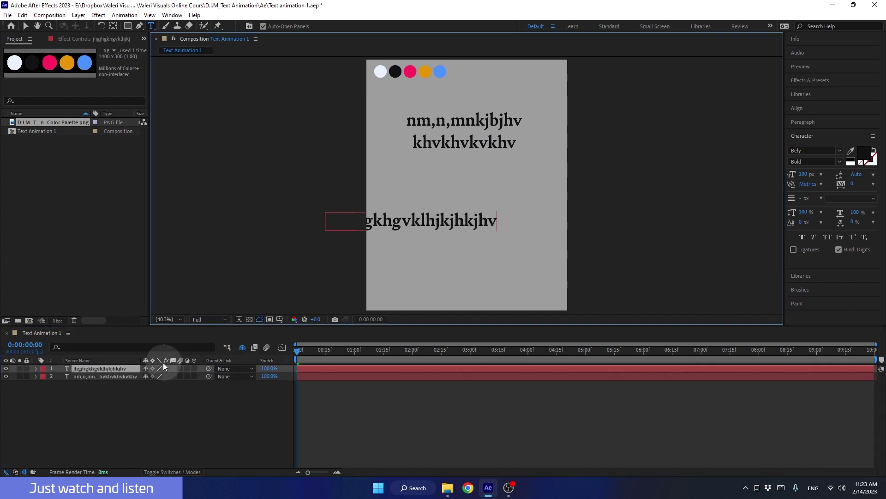
left_click(134, 371)
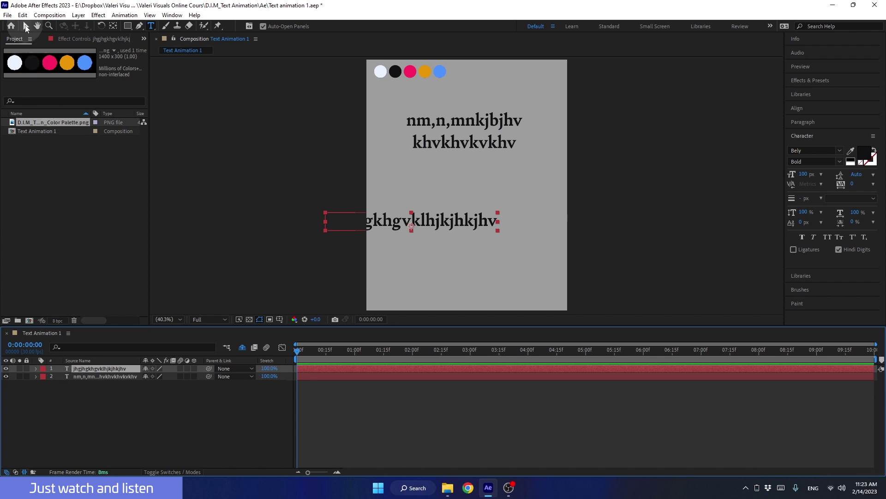
left_click(41, 46)
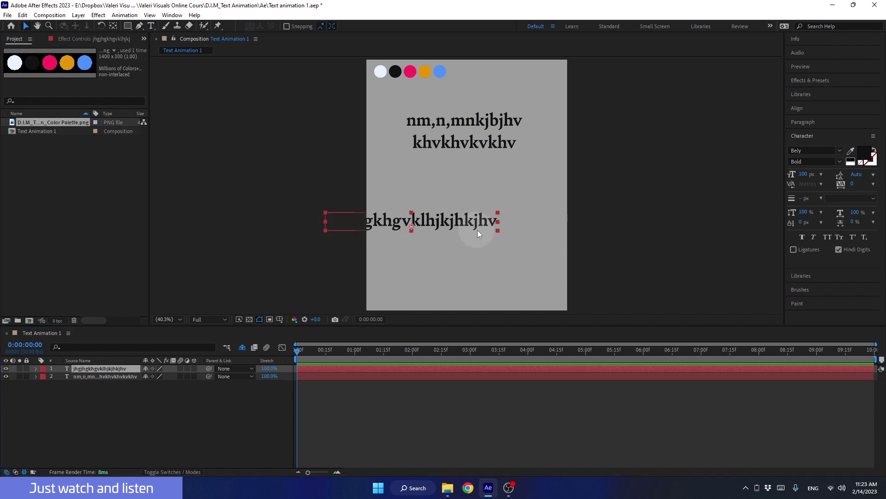
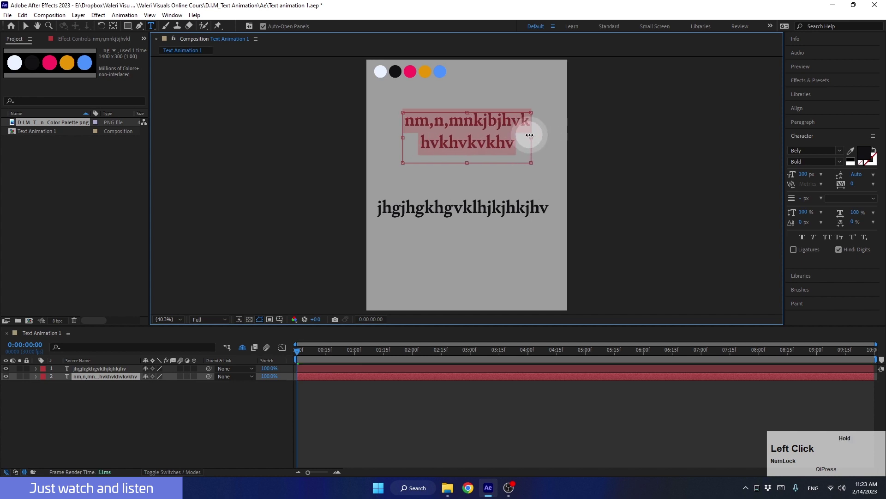
Step: Delete both placeholder text layers, leaving the composition empty
left_click(128, 426)
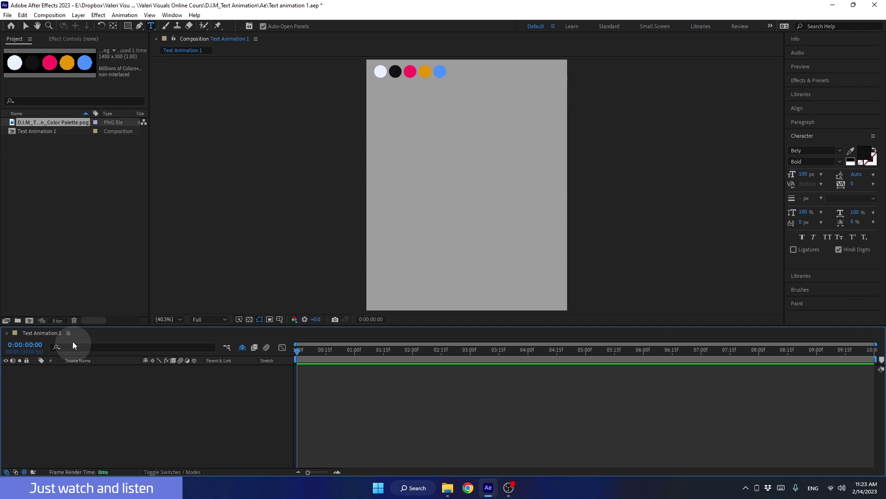
left_click(29, 29)
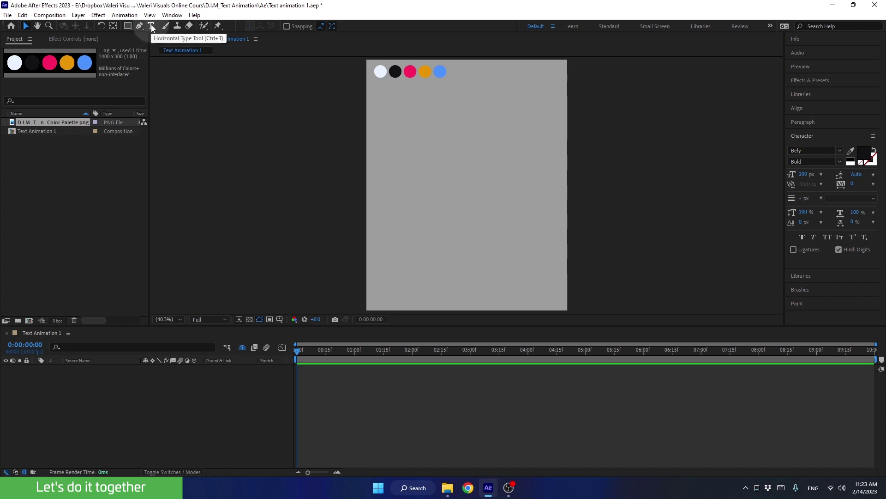
Step: Create a point text layer reading 'Text' at the composition centre
left_click(153, 28)
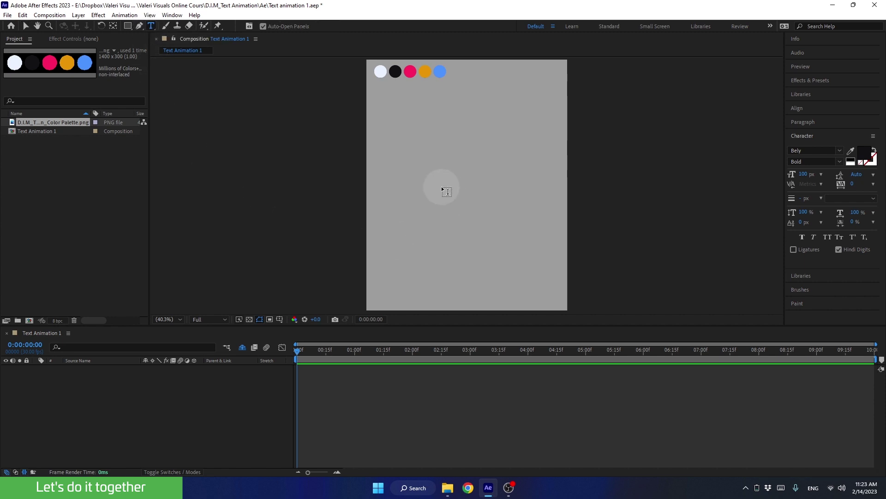
left_click(442, 183)
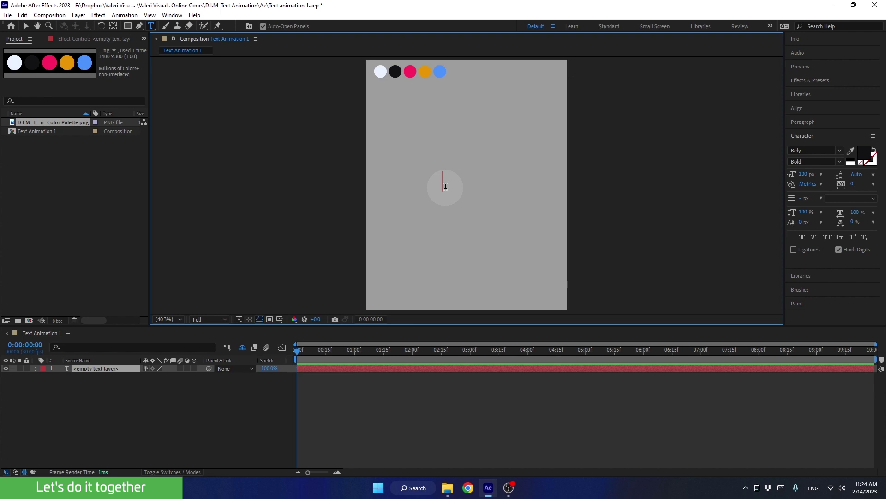
key("shift+Num_Lock")
key("shift+t")
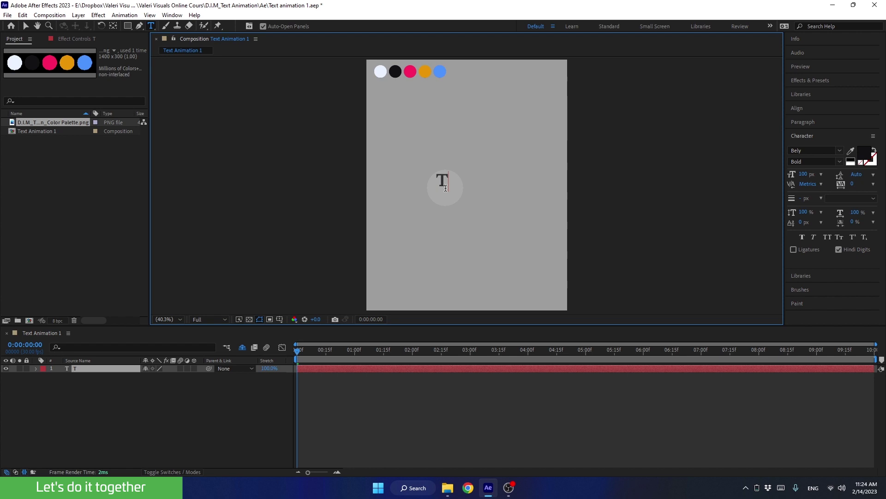
type("ext")
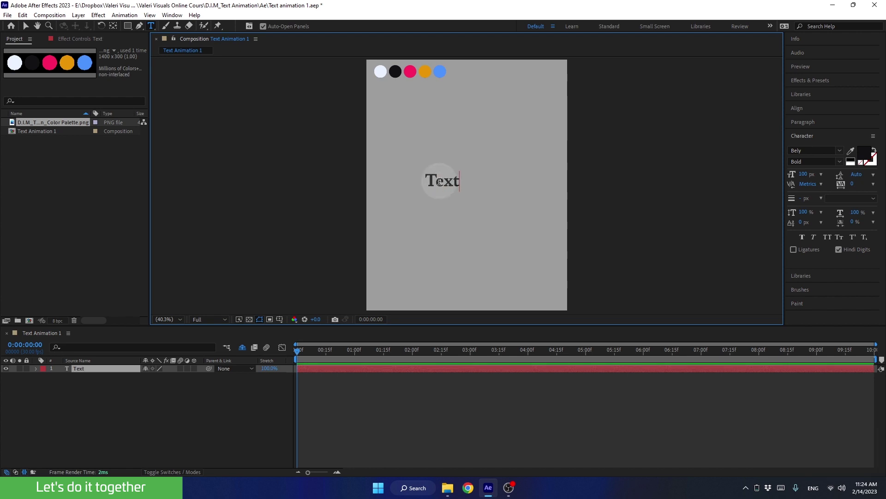
Step: Show the Character panel for the selected 'Text' layer via the Window menu
left_click(440, 179)
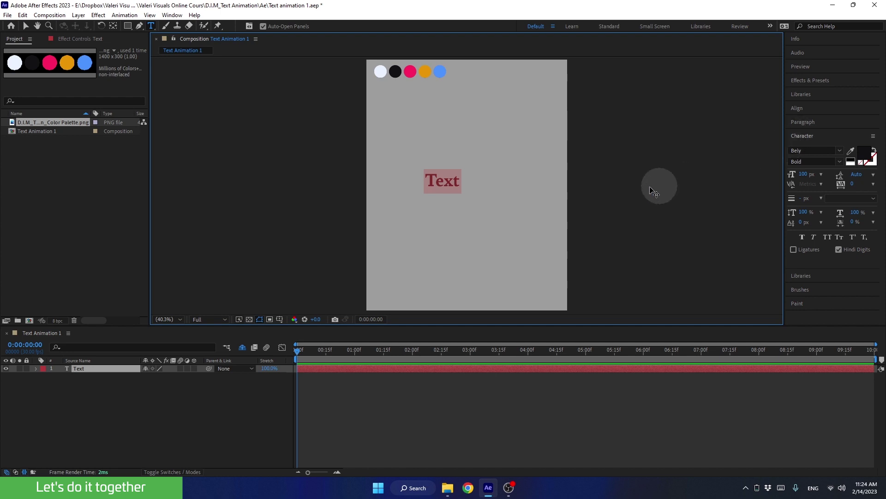
left_click(177, 18)
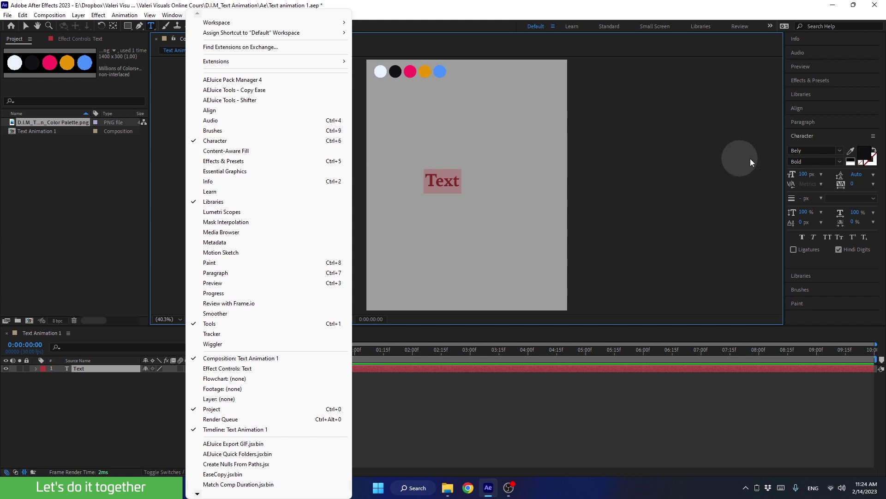
left_click(801, 136)
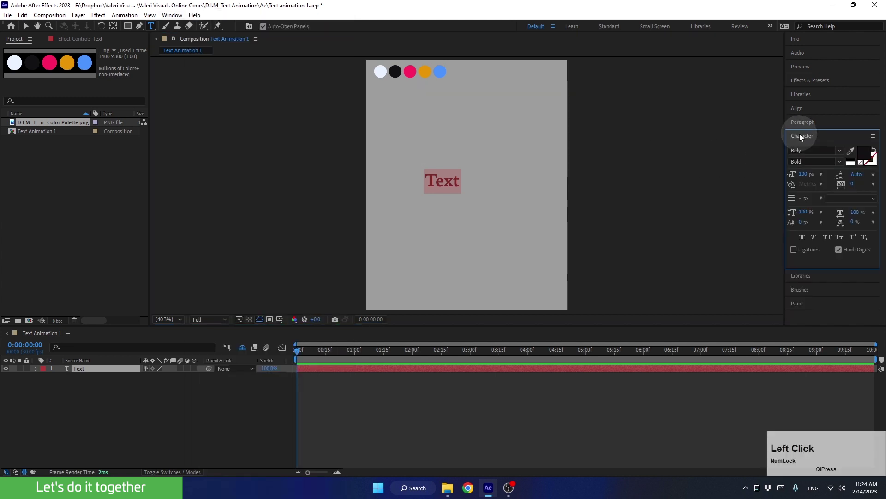
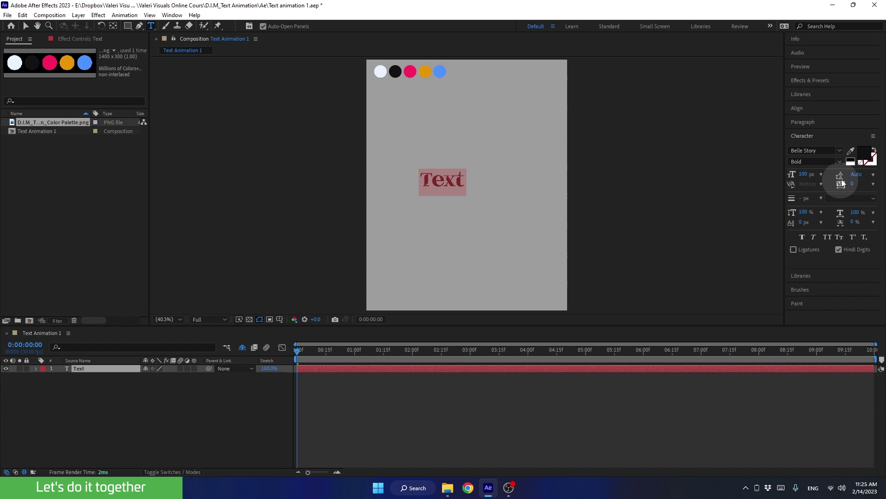
left_click(840, 151)
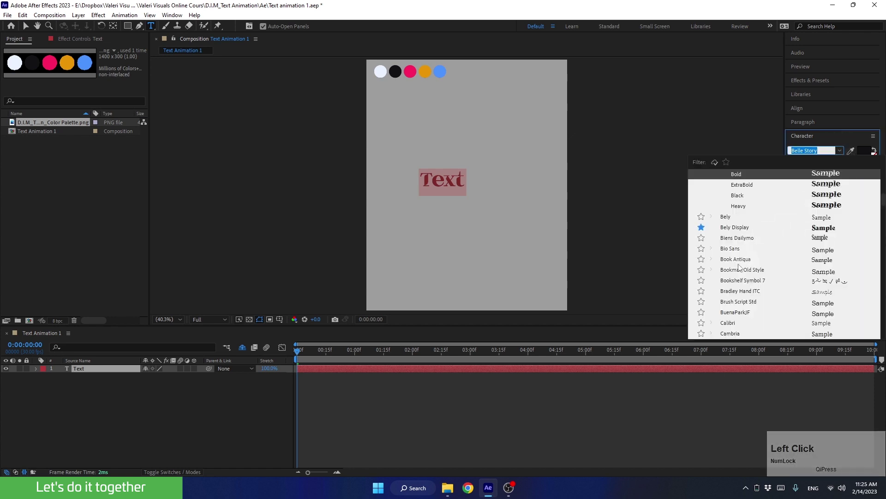
scroll("up", 3)
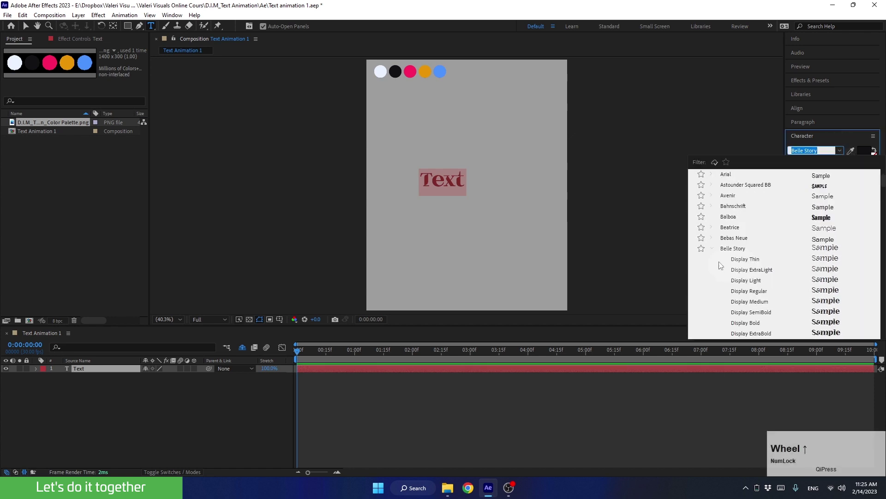
left_click(705, 252)
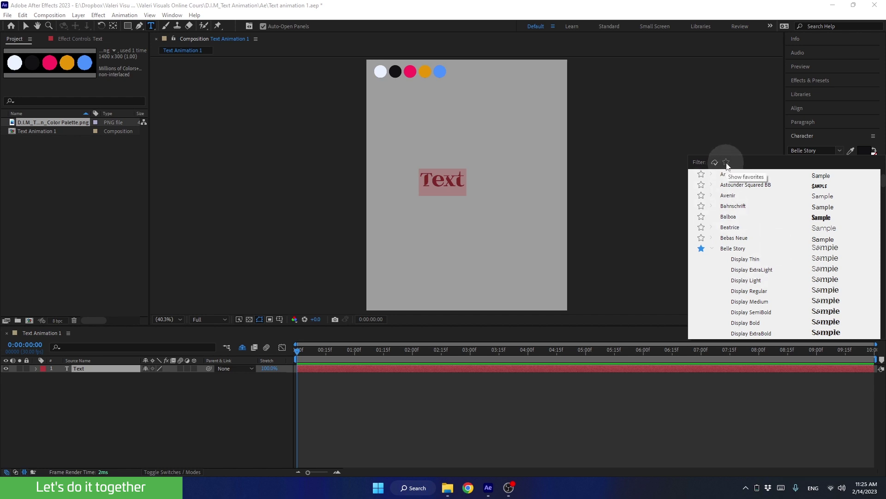
left_click(729, 166)
scroll("up", 3)
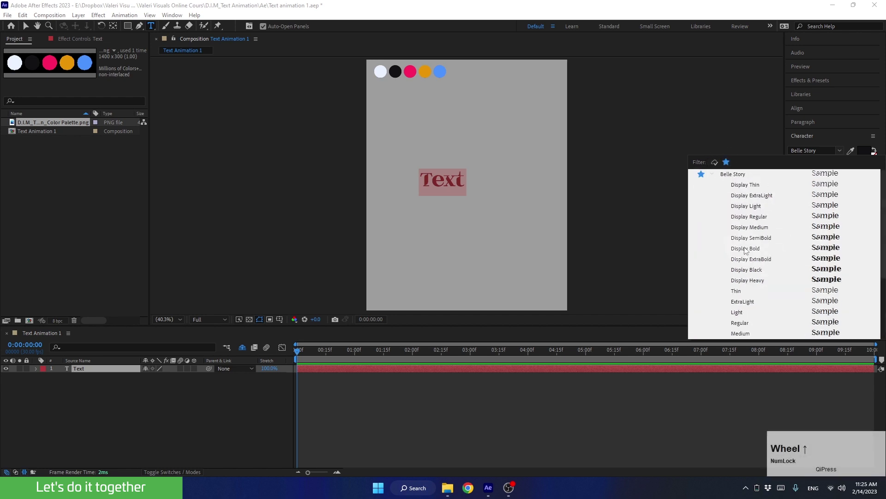
left_click(716, 177)
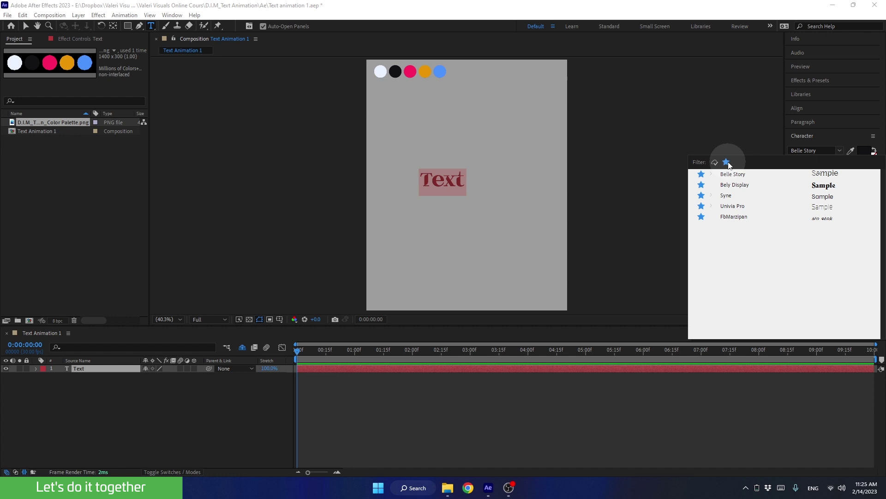
left_click(731, 164)
scroll("up", 3)
scroll("down", 3)
scroll("up", 3)
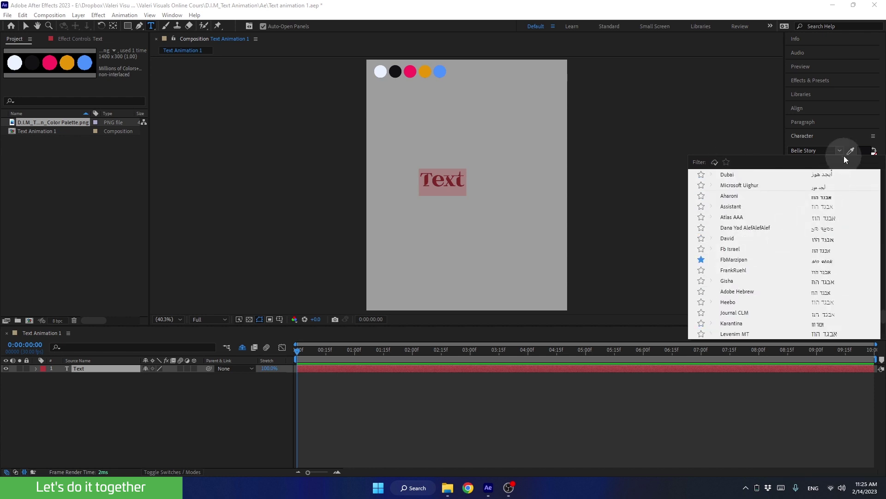
Step: Set 'Text' to 300 px and bring up the Belle Story style choices
left_click(839, 143)
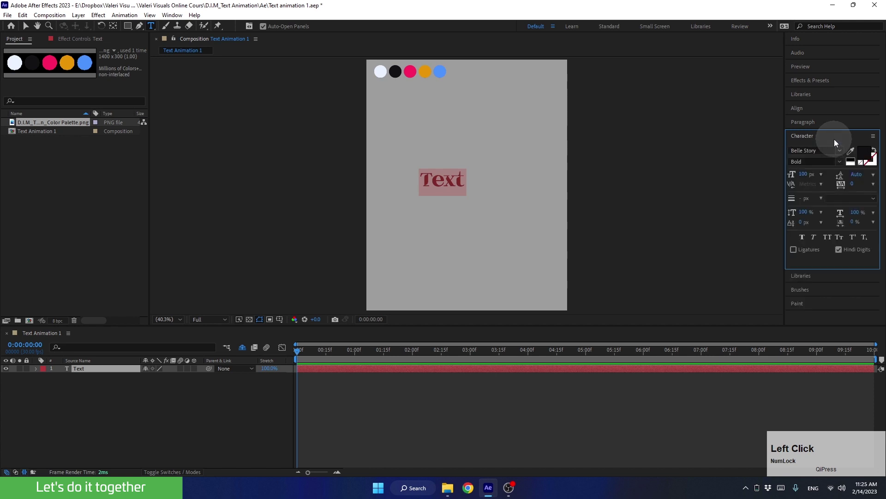
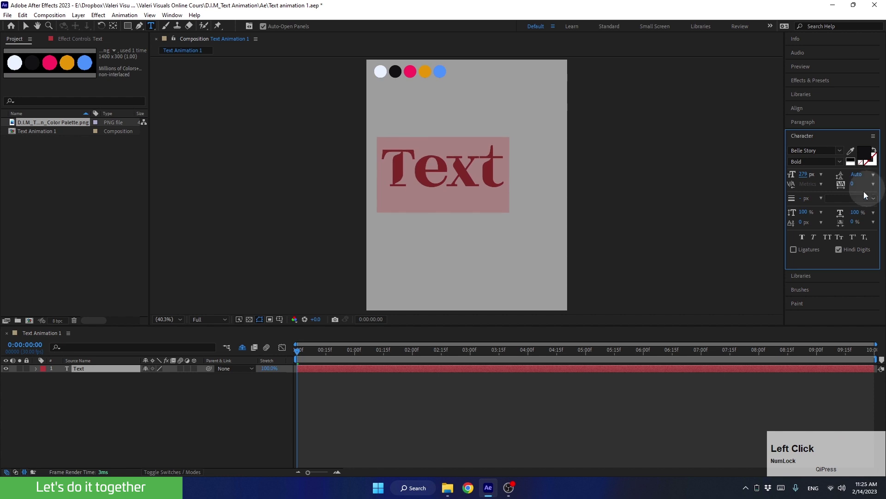
left_click(808, 183)
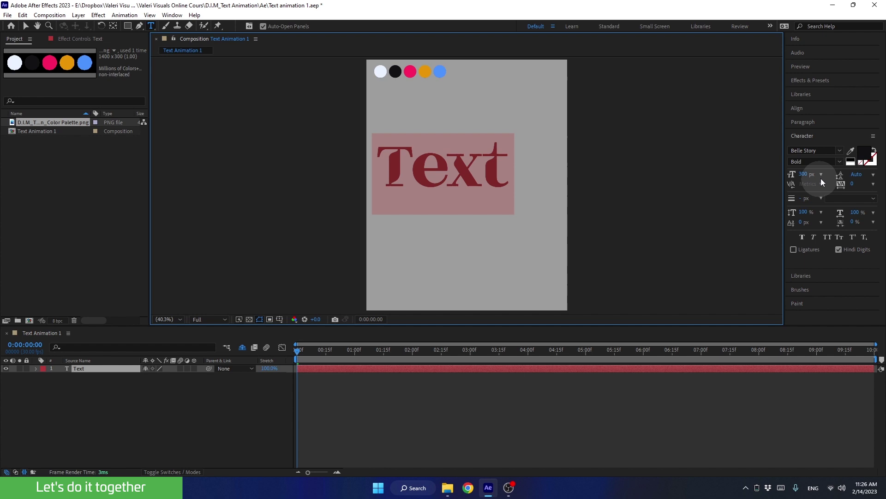
left_click(843, 165)
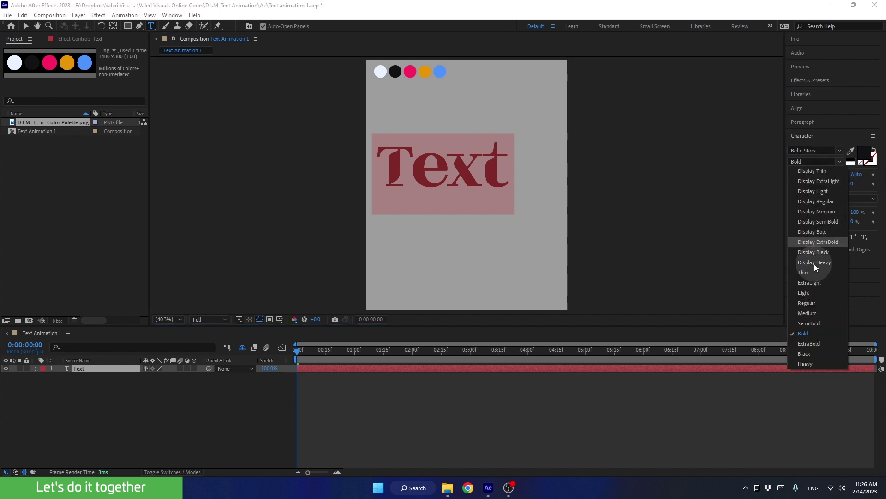
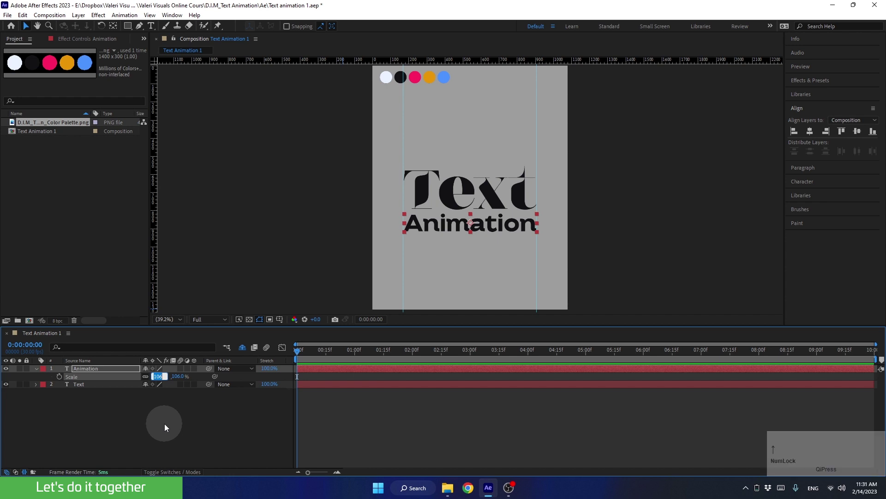
Step: Nudge the Animation layer's scale to 105% and commit it
key("Up")
key("Down")
key("Down")
left_click(168, 424)
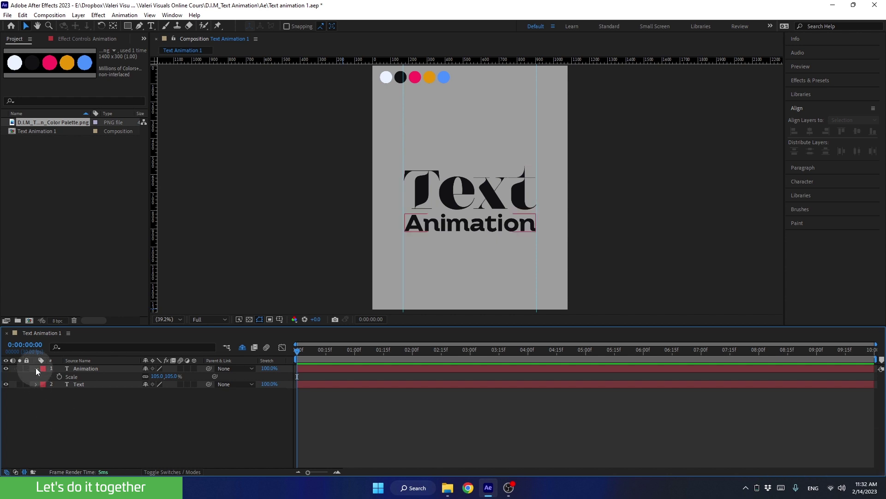
Step: Collapse the Animation layer, hide rulers, refit the view and clear all guides
left_click(37, 371)
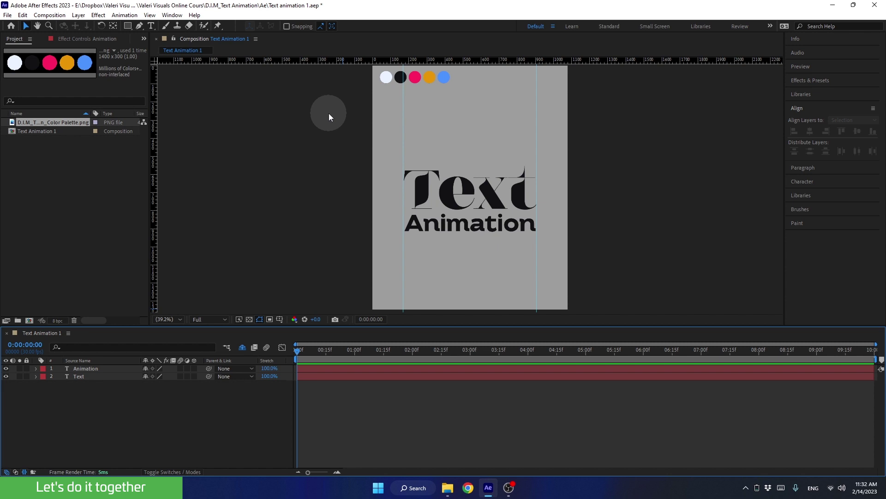
key("ctrl+Num_Lock")
key("ctrl+r")
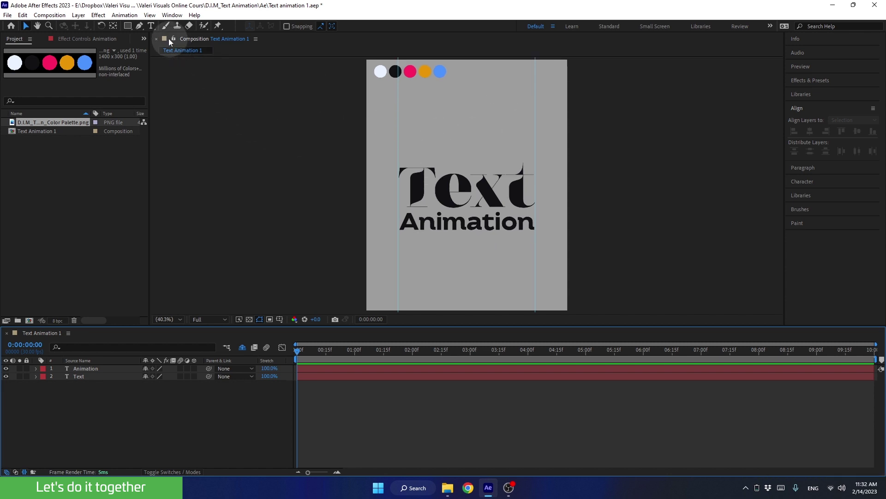
left_click(155, 19)
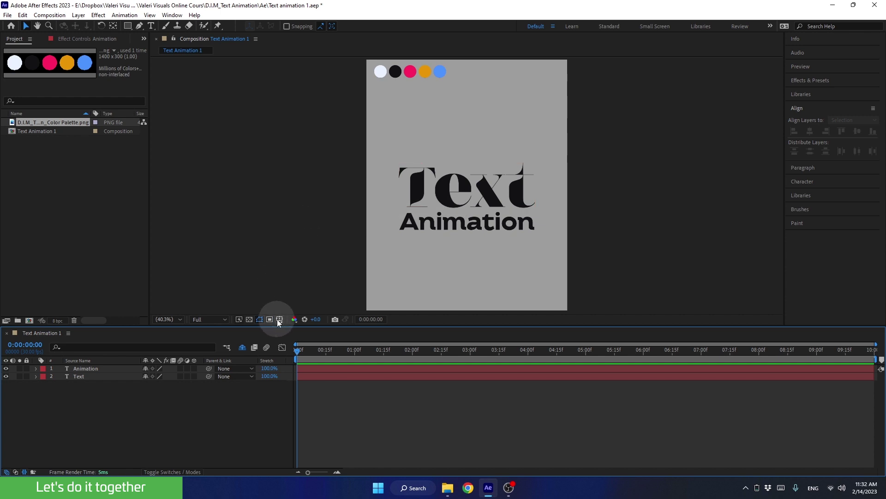
Step: Dismiss the grid options menu and toggle on Title/Action Safe margins
left_click(280, 323)
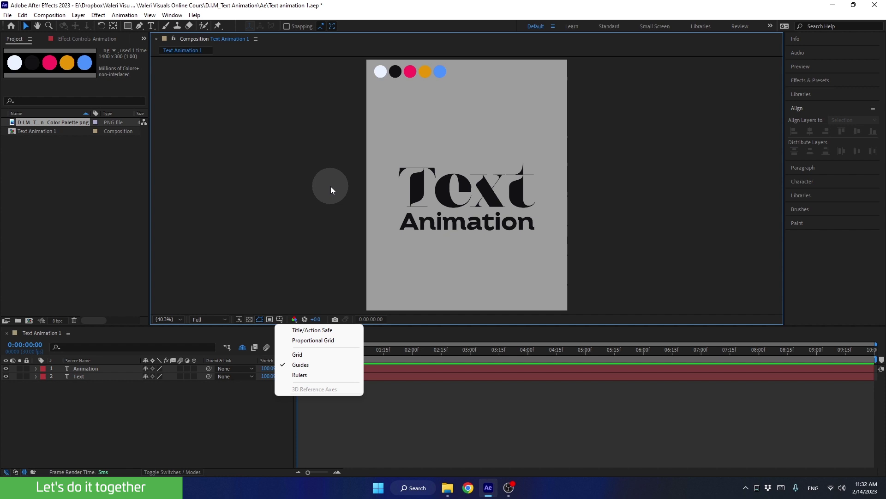
left_click(333, 188)
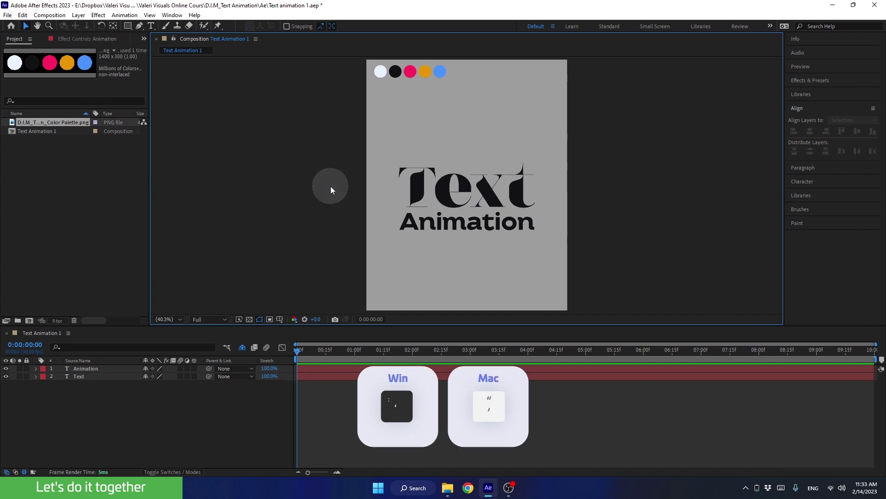
key("'")
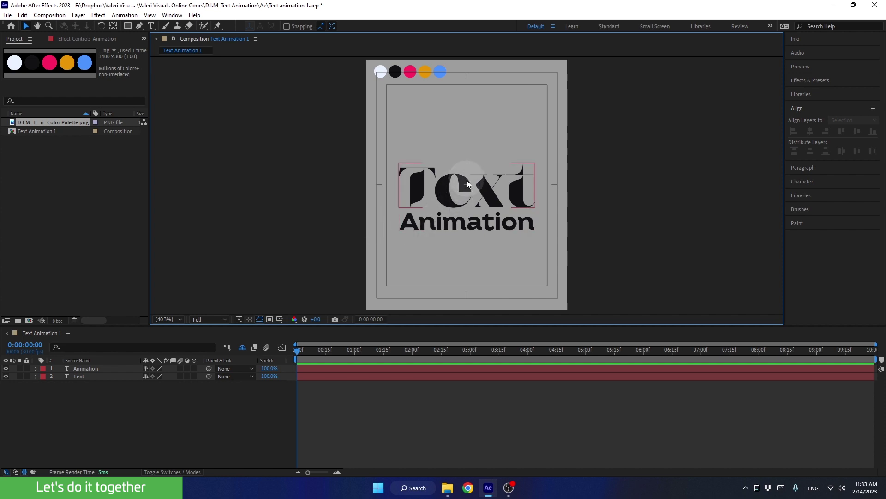
Step: Nudge the selected 'Text' and 'Animation' layers upward as one block, then deselect them
left_click(548, 139)
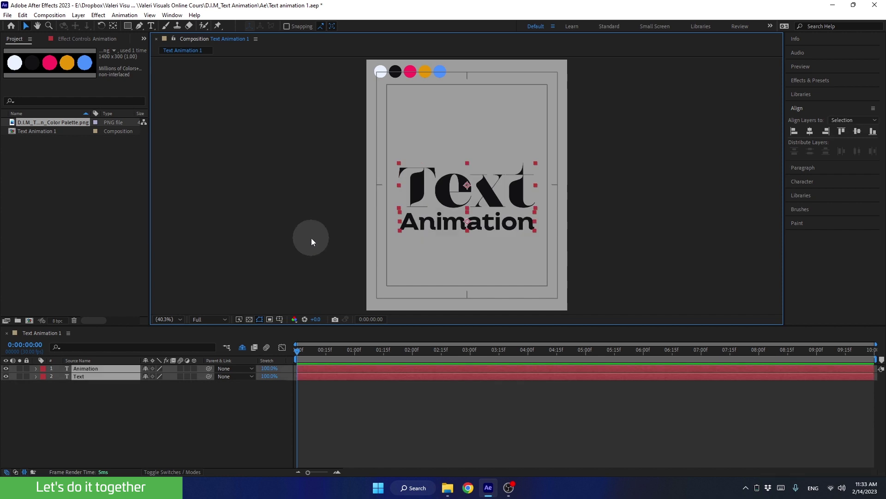
key("Up")
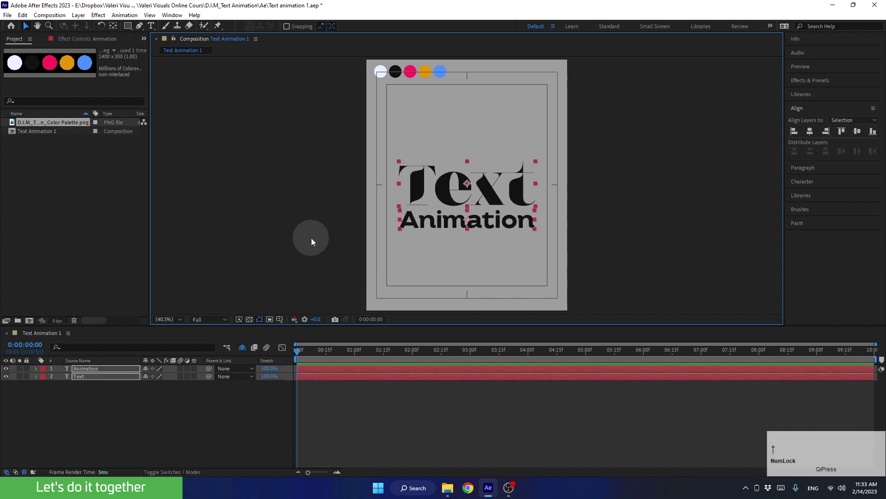
key("shift+Num_Lock")
key("shift+Up")
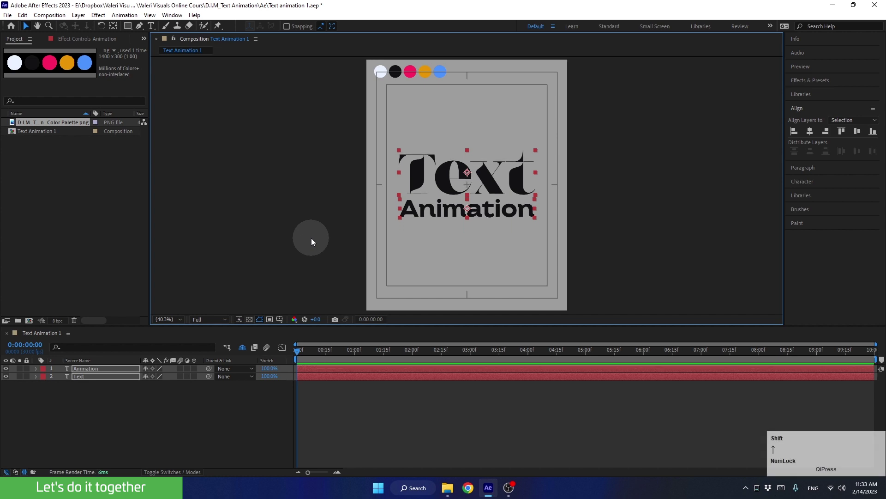
key("shift+Down")
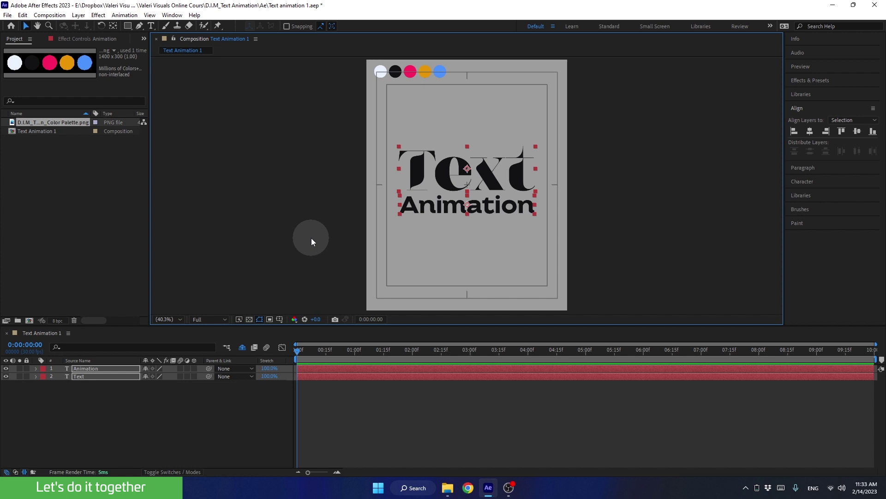
left_click(307, 216)
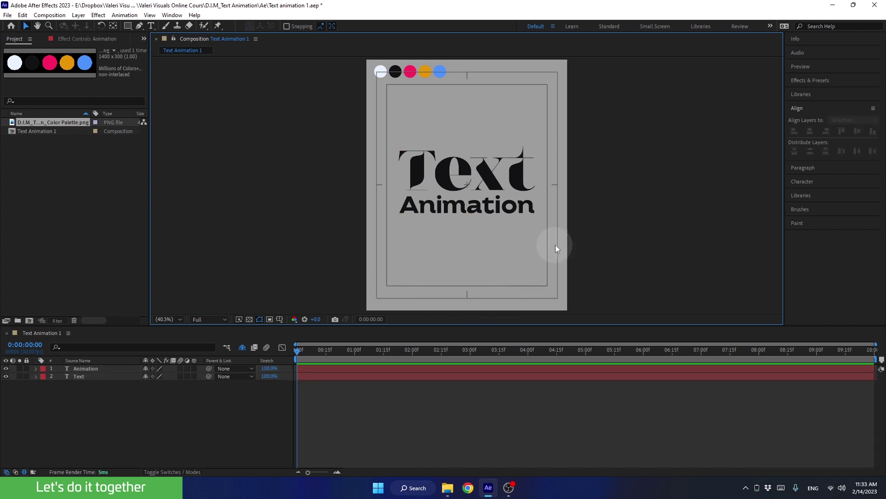